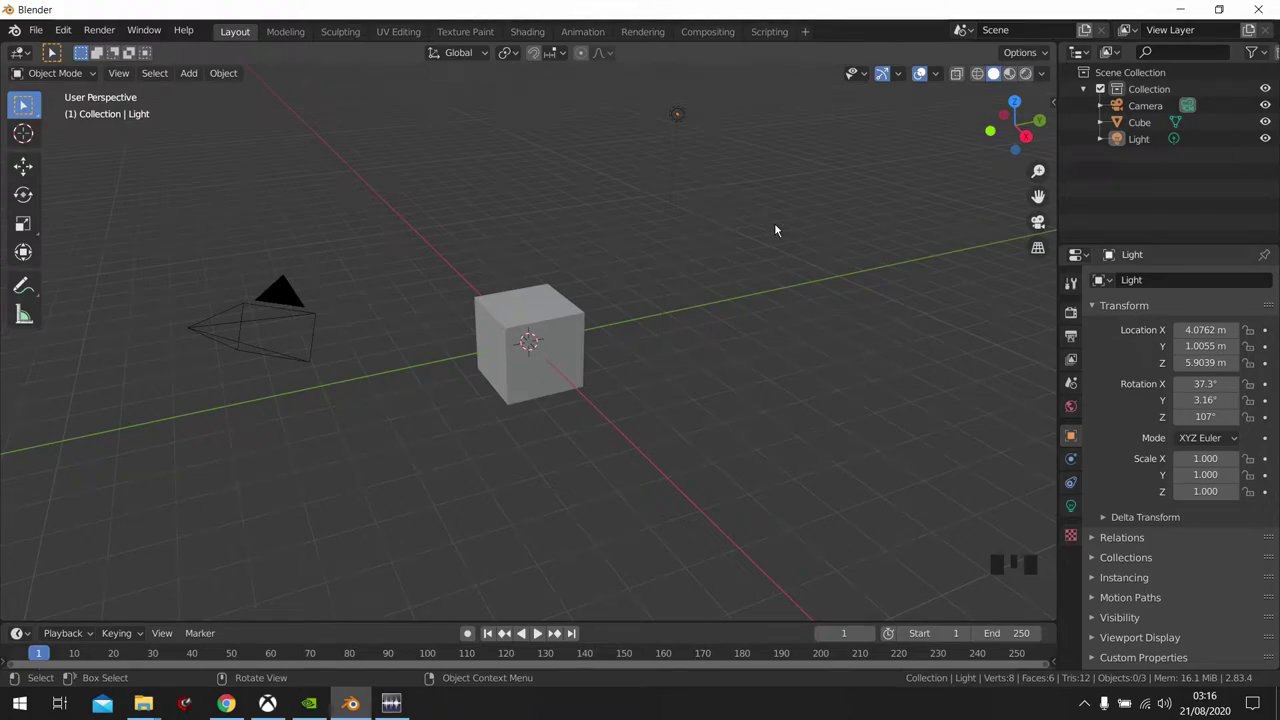
- Delete the default cube and add a circle mesh in its place, zooming in on it
left_click_drag(760, 282, 539, 361)
key("x")
key("shift+a")
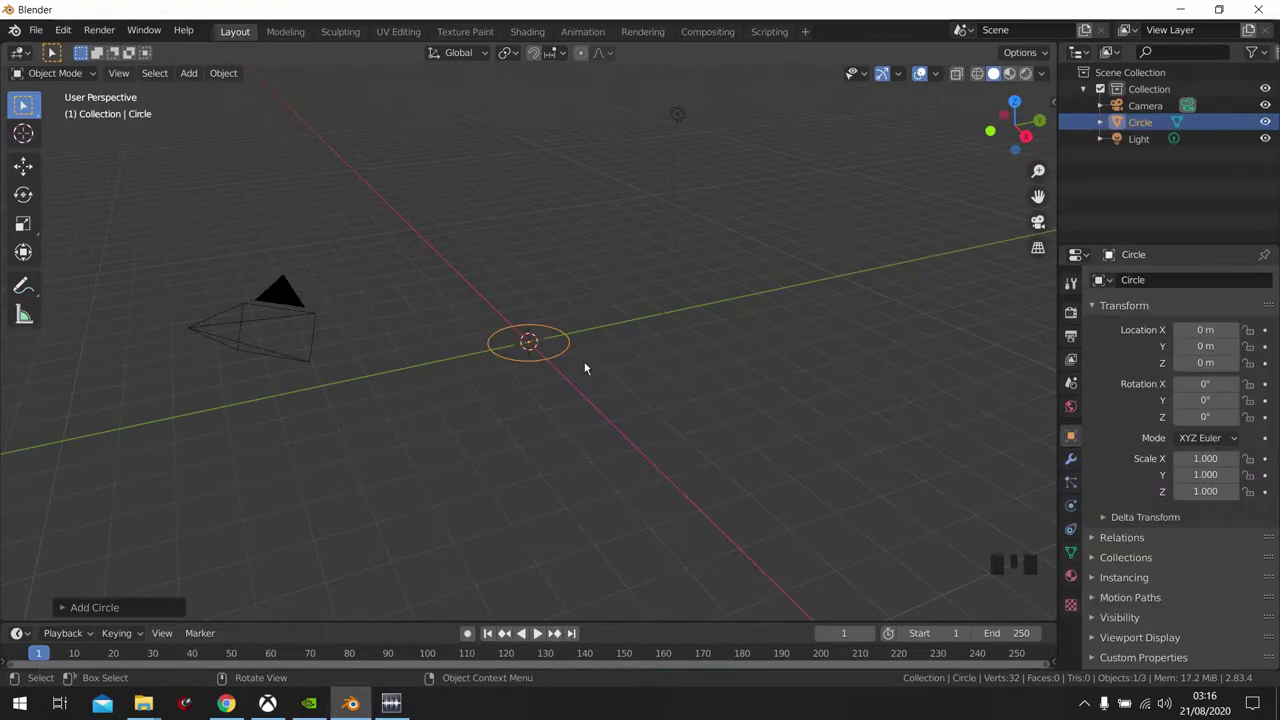
scroll("up", 3)
scroll("up", 3)
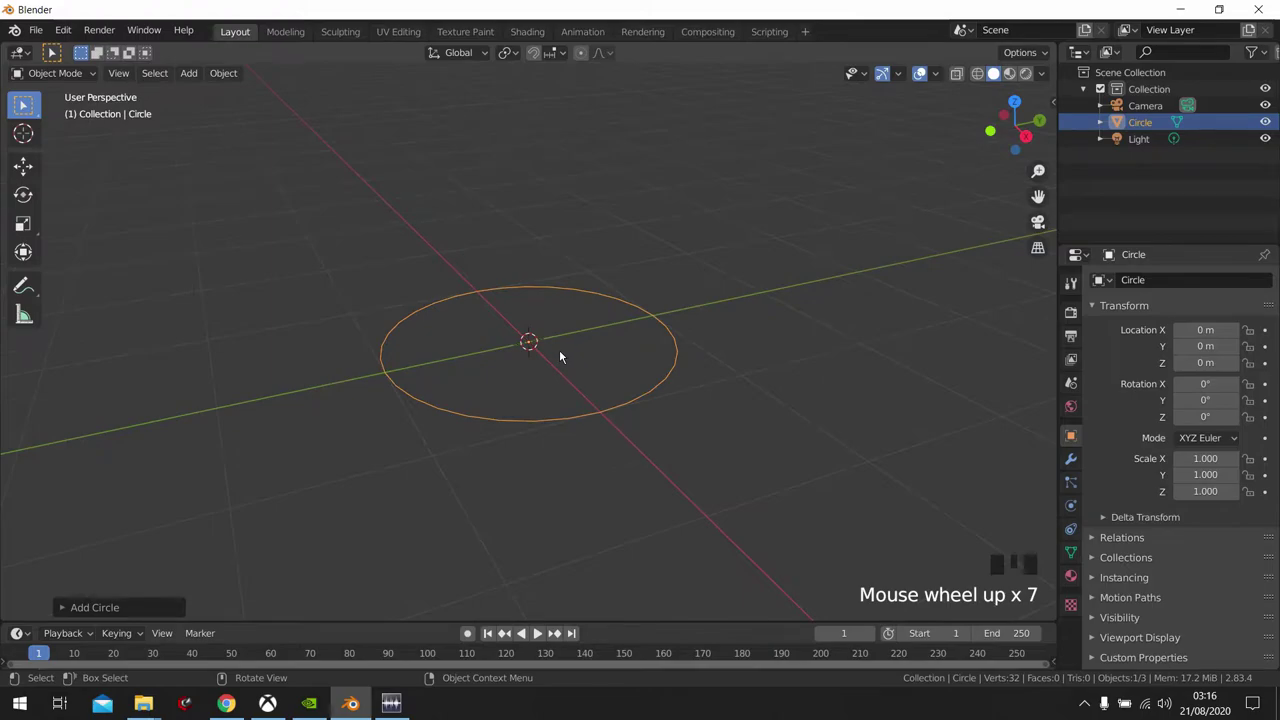
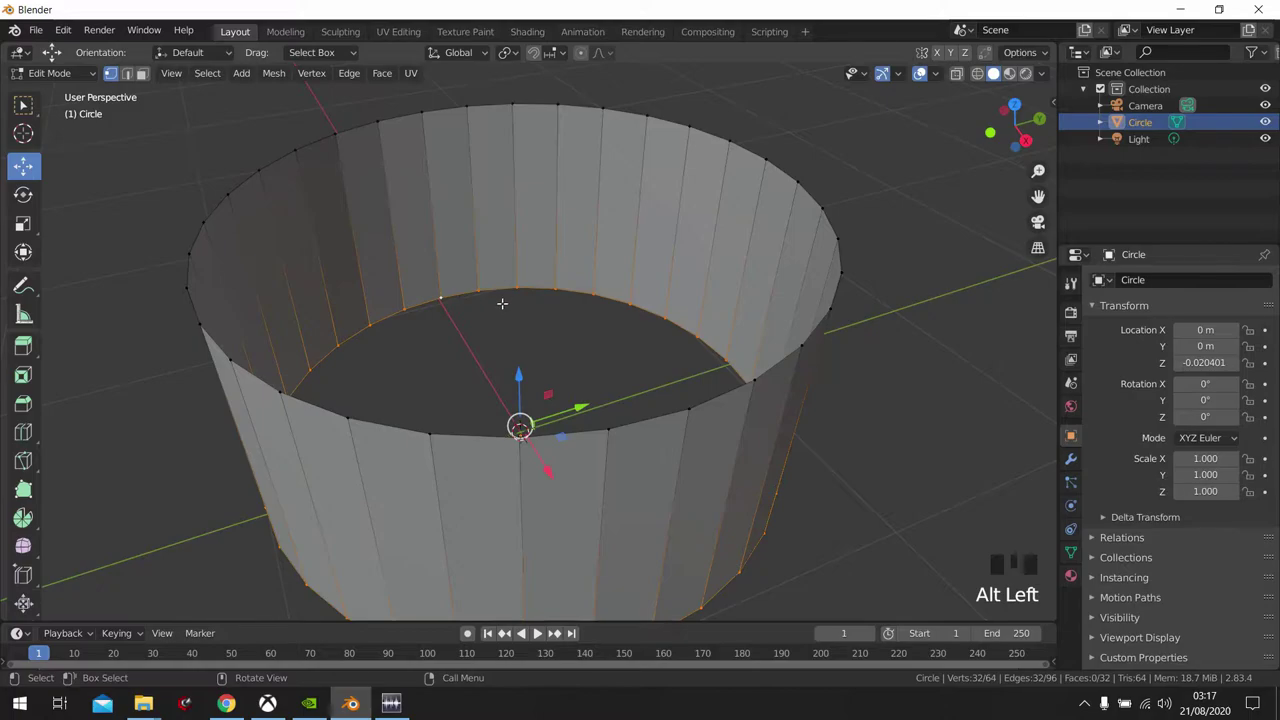
- Fill the bottom ring of the extruded cylinder with a face to close the base
key("f")
scroll("down", 3)
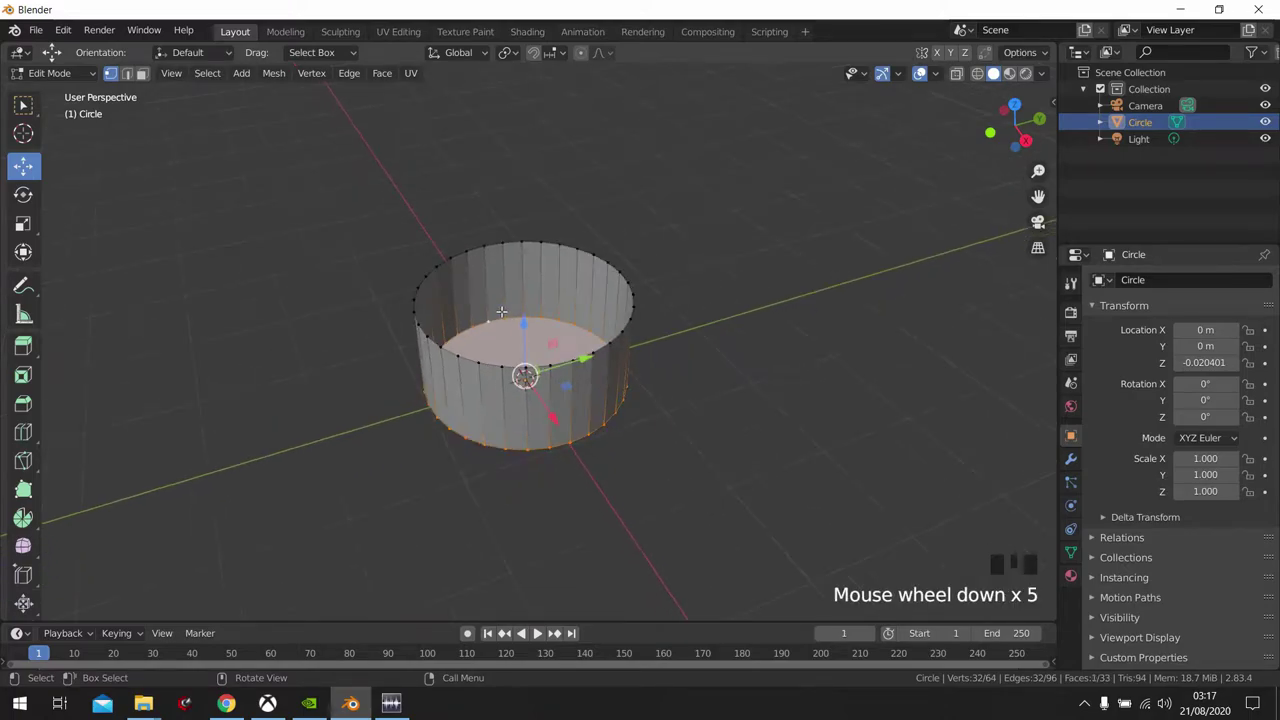
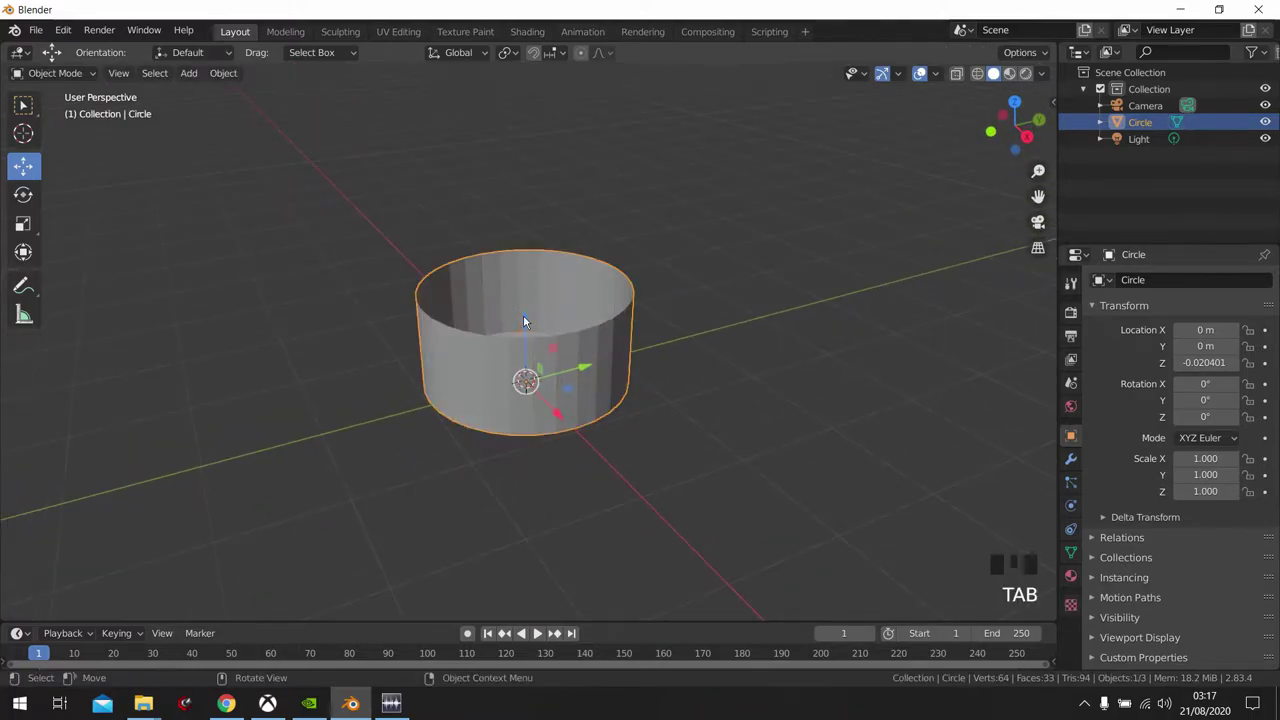
- Add a Solidify modifier to the pot and drag its thickness to give the walls depth
scroll("up", 3)
left_click_drag(605, 373, 625, 353)
left_click_drag(625, 353, 1089, 469)
left_click(1089, 469)
left_click(1184, 298)
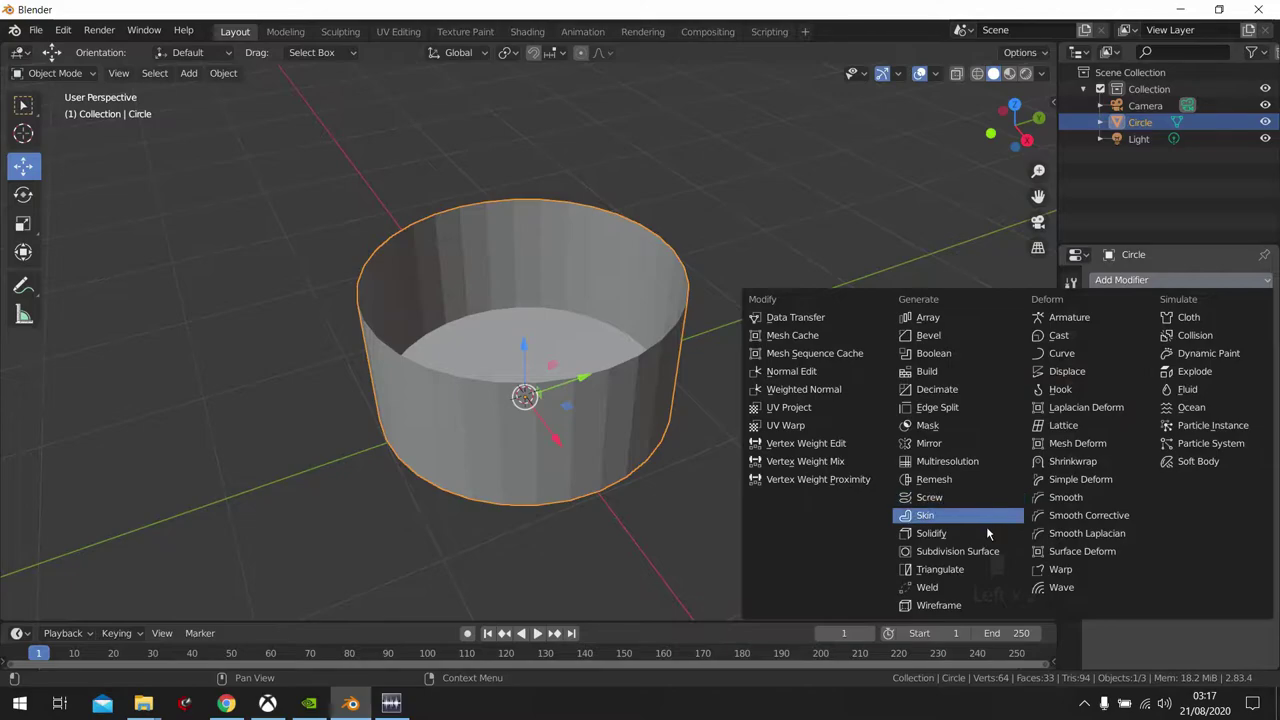
left_click(984, 545)
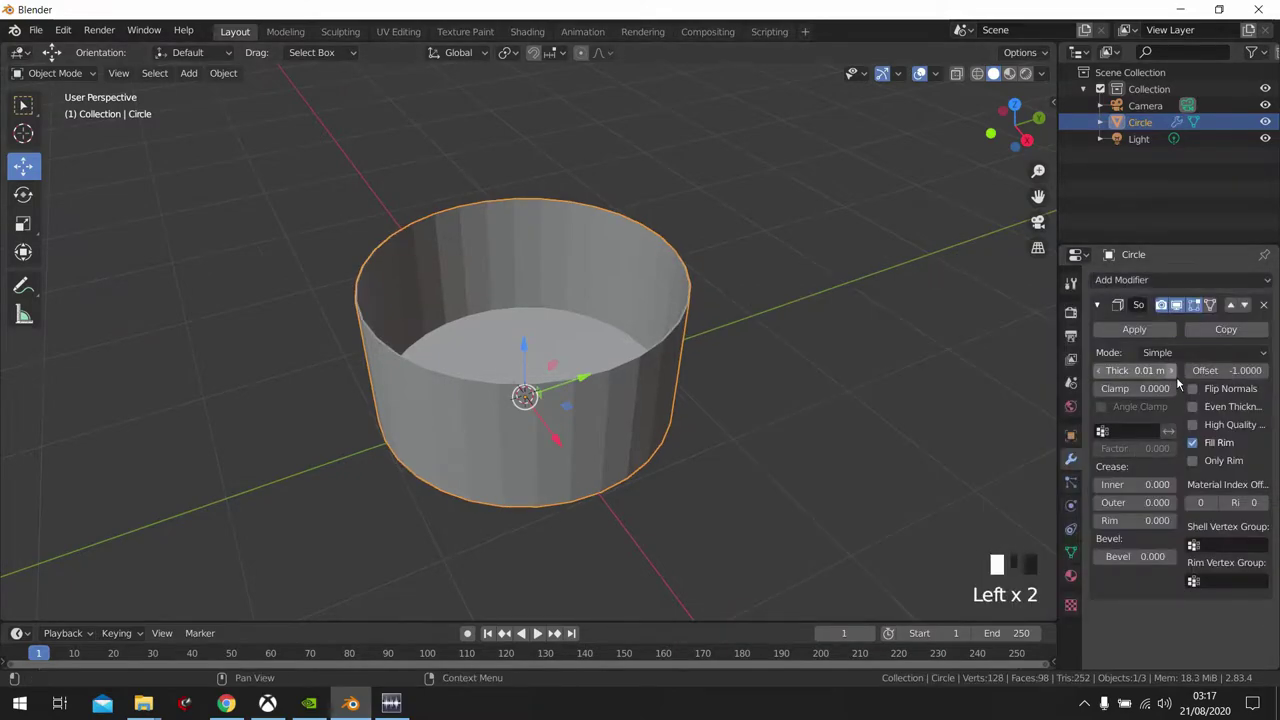
left_click_drag(1179, 379, 710, 362)
left_click_drag(710, 362, 635, 355)
- Refine the modifier settings, set the pot to Shade Smooth, and add a second circle
scroll("up", 3)
left_click_drag(714, 397, 610, 354)
left_click_drag(610, 354, 488, 386)
scroll("down", 3)
left_click(335, 414)
key("shift+a")
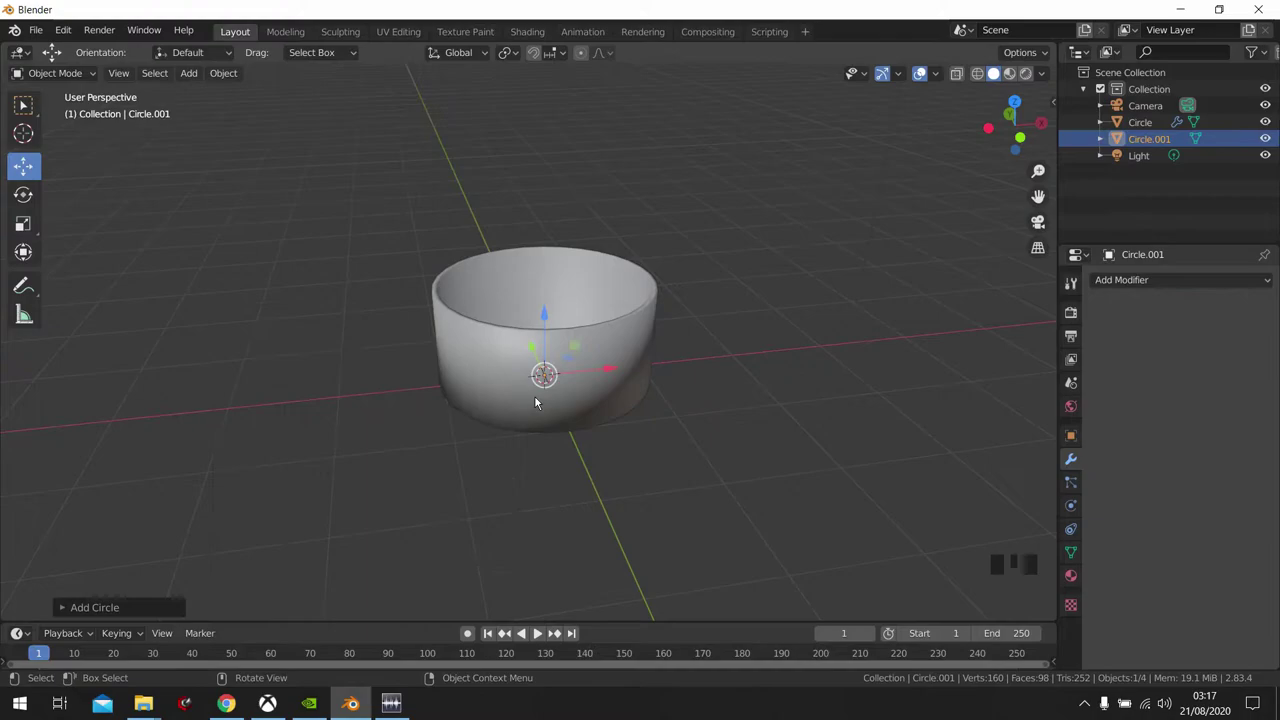
- From top view move the new circle beside the pot and box-select half its vertices in Edit Mode
left_click(617, 378)
left_click_drag(356, 414, 614, 445)
key("KP_7")
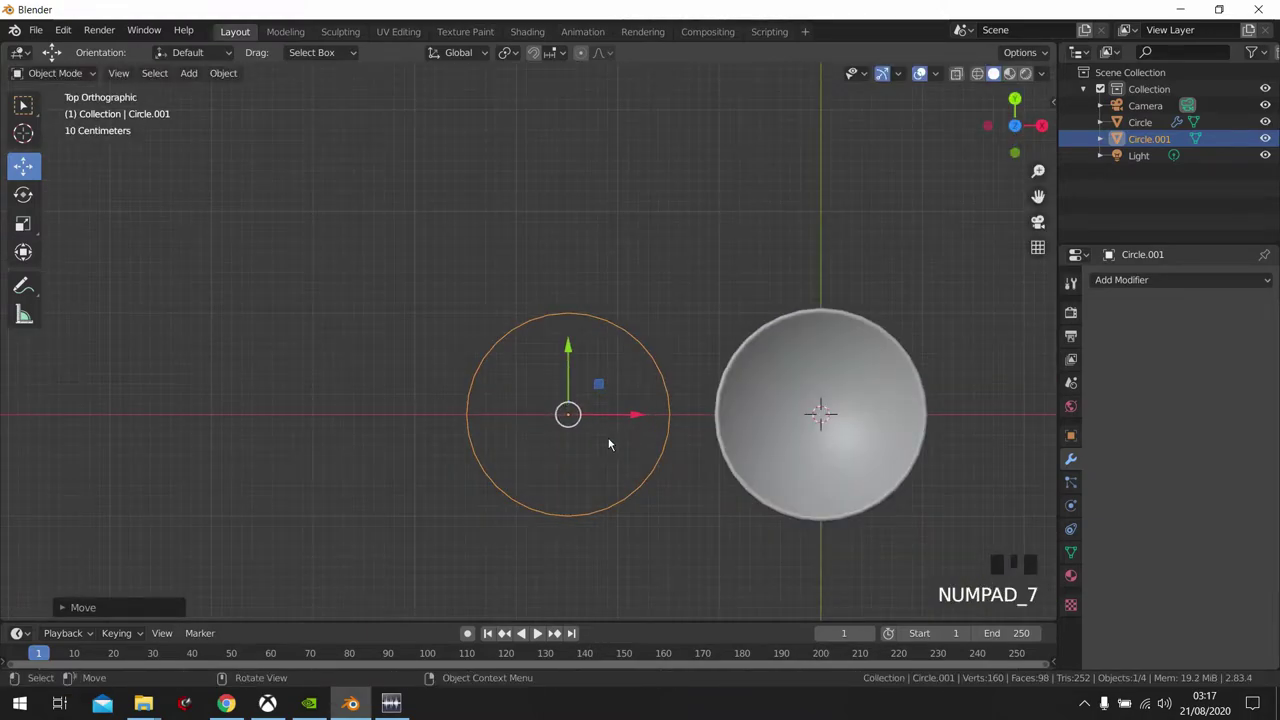
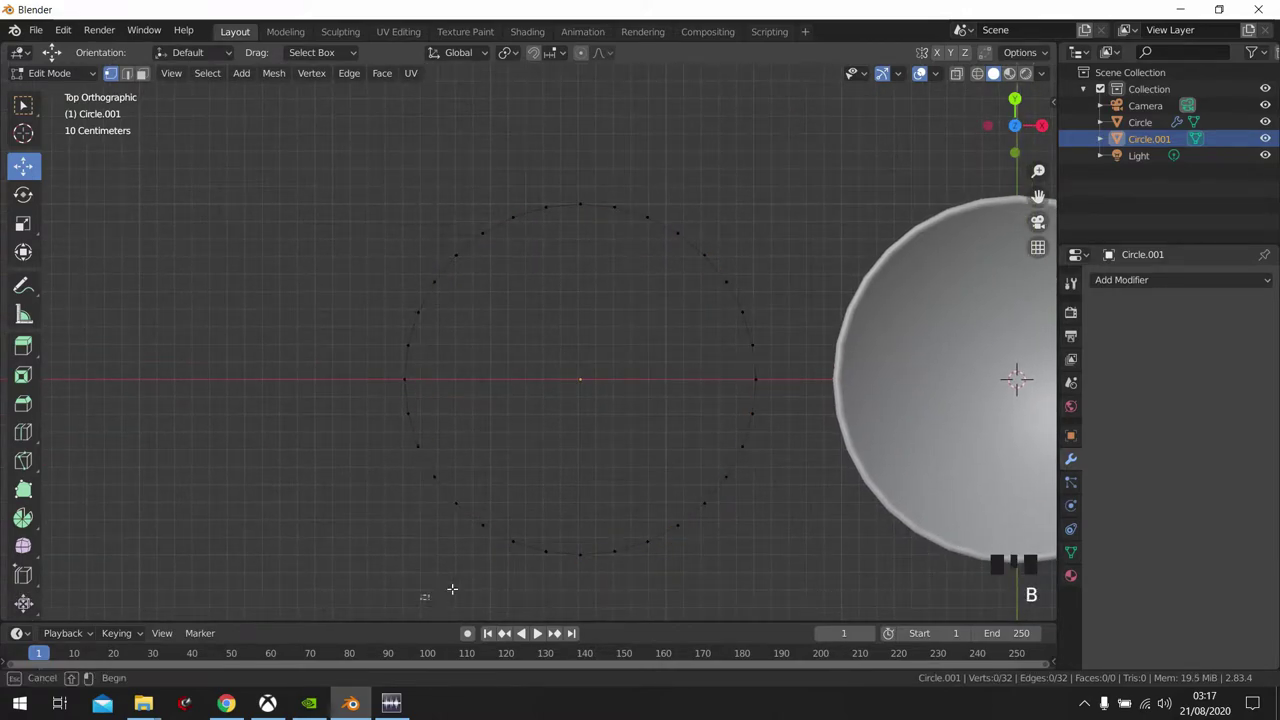
key("b")
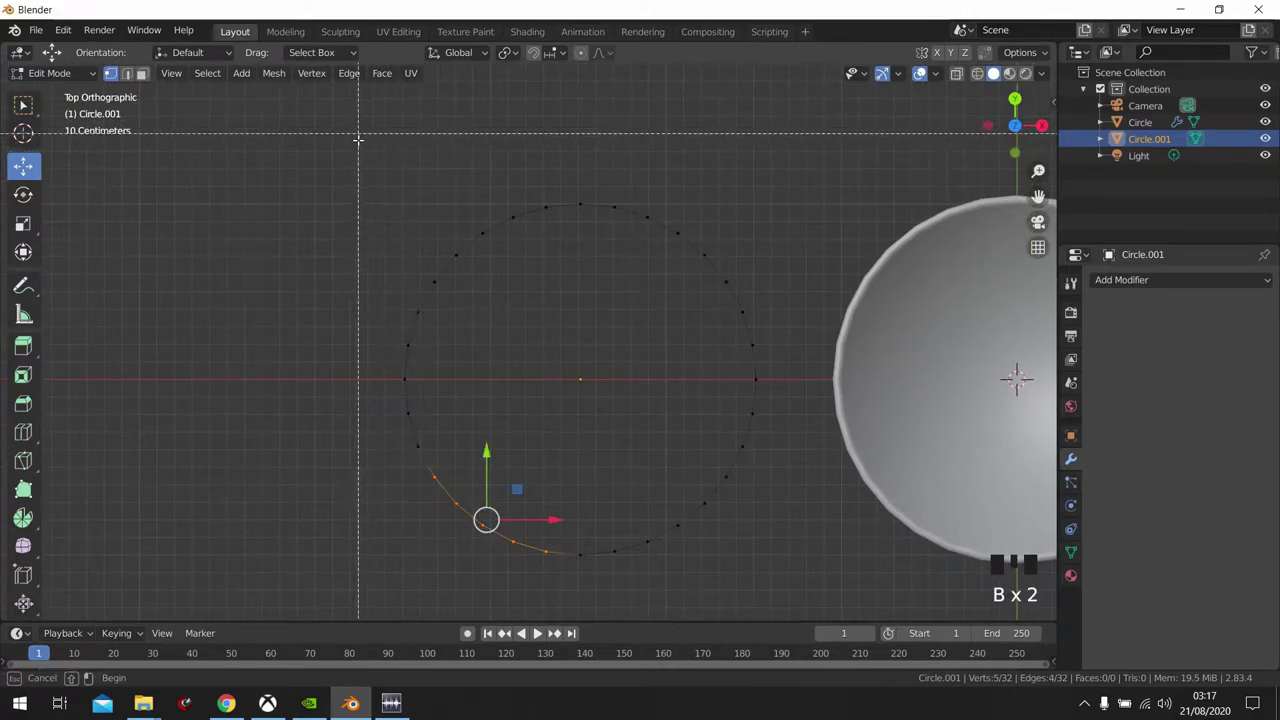
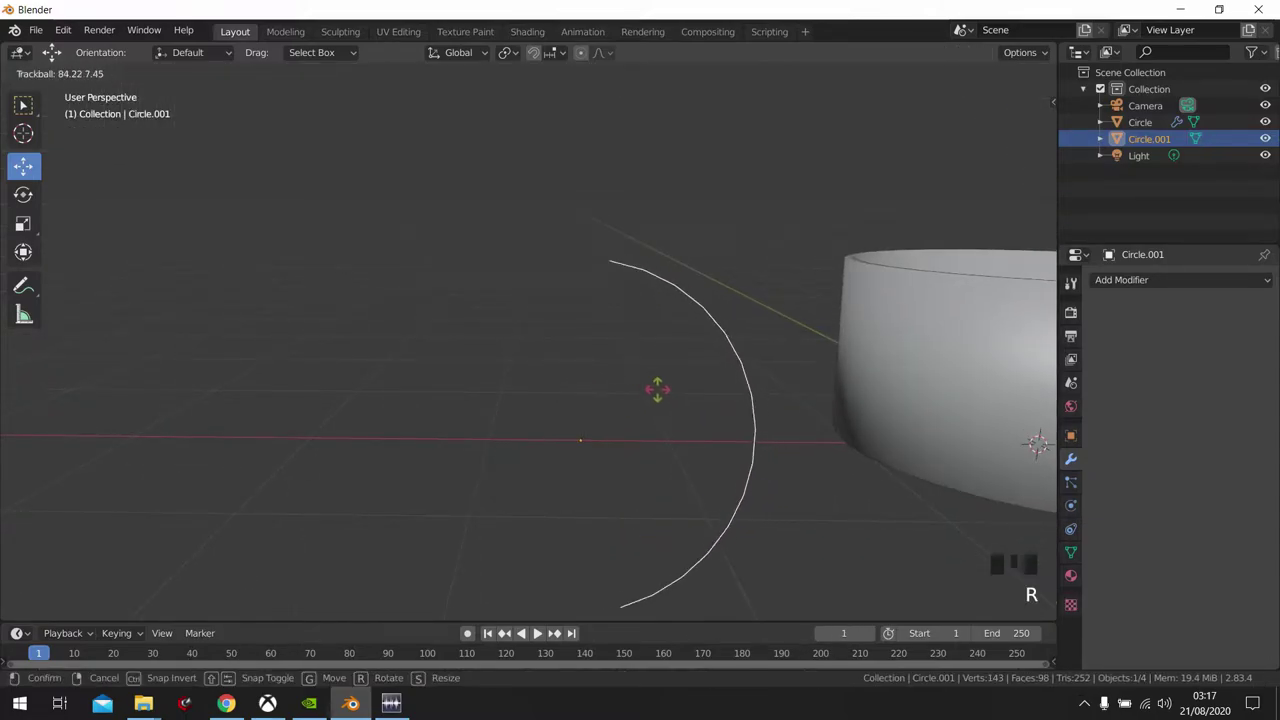
- Rotate the arc a quarter turn upright about one axis and scale it to handle size
left_click_drag(676, 400, 740, 427)
key("r")
key("r")
key("s")
left_click_drag(630, 400, 778, 444)
key("r")
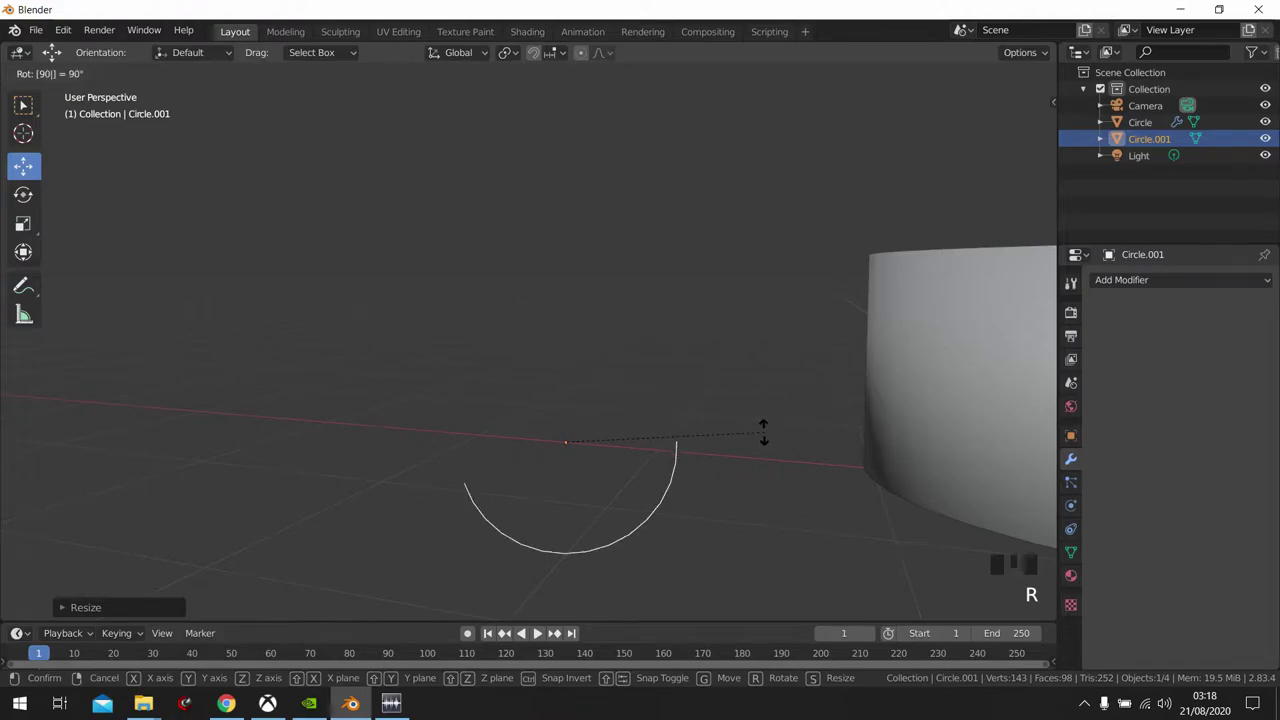
key("g")
left_click_drag(862, 377, 949, 402)
scroll("up", 3)
- Move the arc along one axis against the pot's side and rotate it to fit the wall
left_click_drag(890, 396, 533, 406)
key("r")
key("r")
left_click_drag(426, 389, 550, 397)
key("s")
left_click_drag(530, 385, 368, 408)
key("g")
key("r")
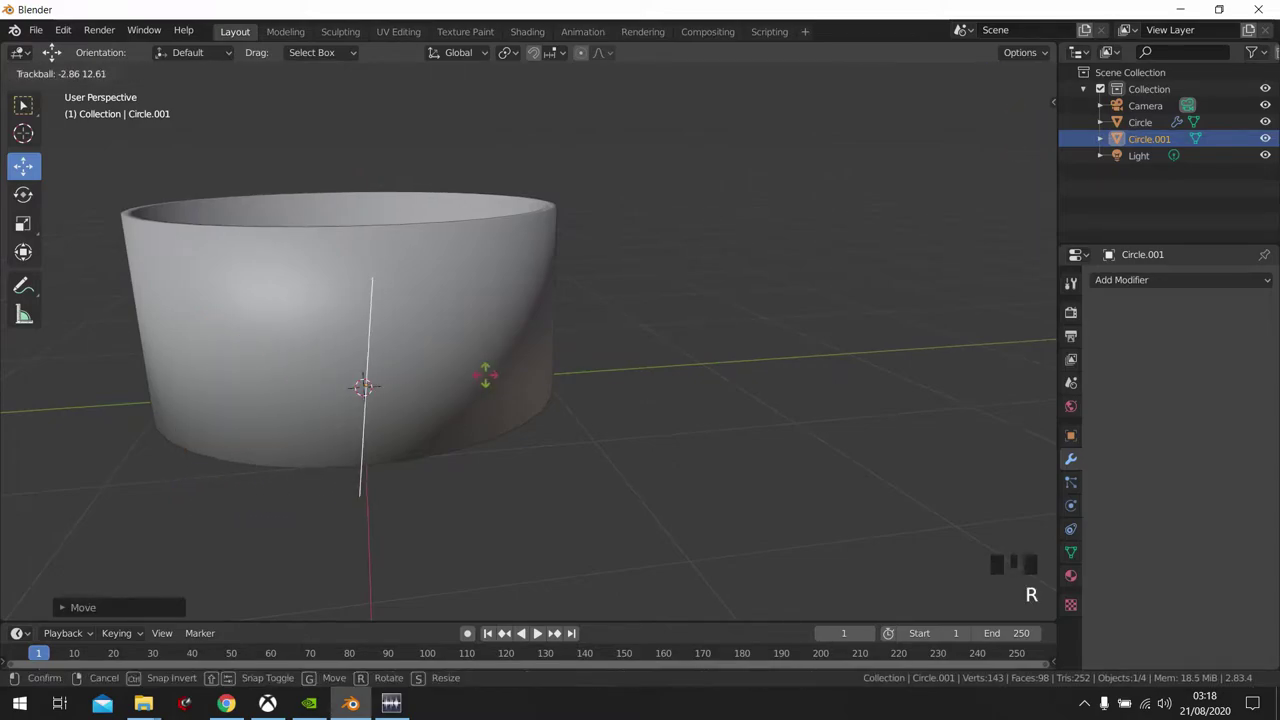
key("r")
middle_click(466, 376)
- Nudge the arc up against the pot wall so its ends meet the surface
scroll("up", 3)
middle_click(611, 424)
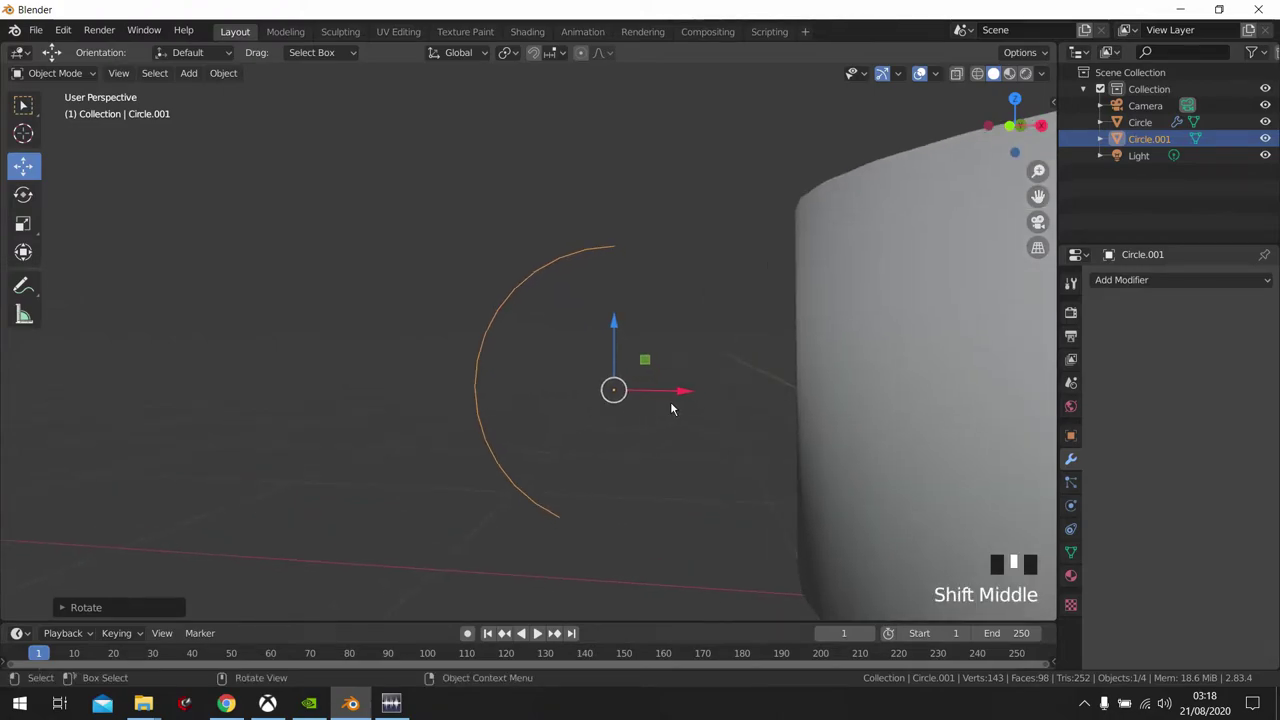
left_click_drag(682, 404, 839, 428)
key("r")
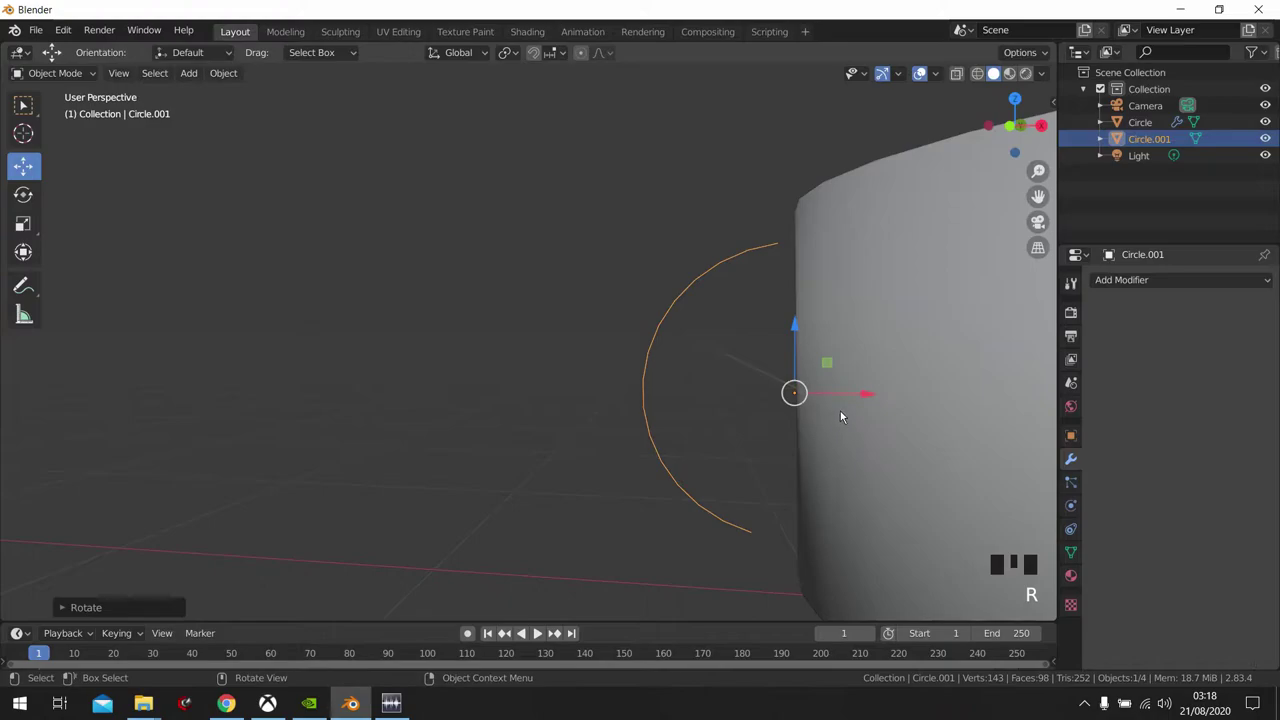
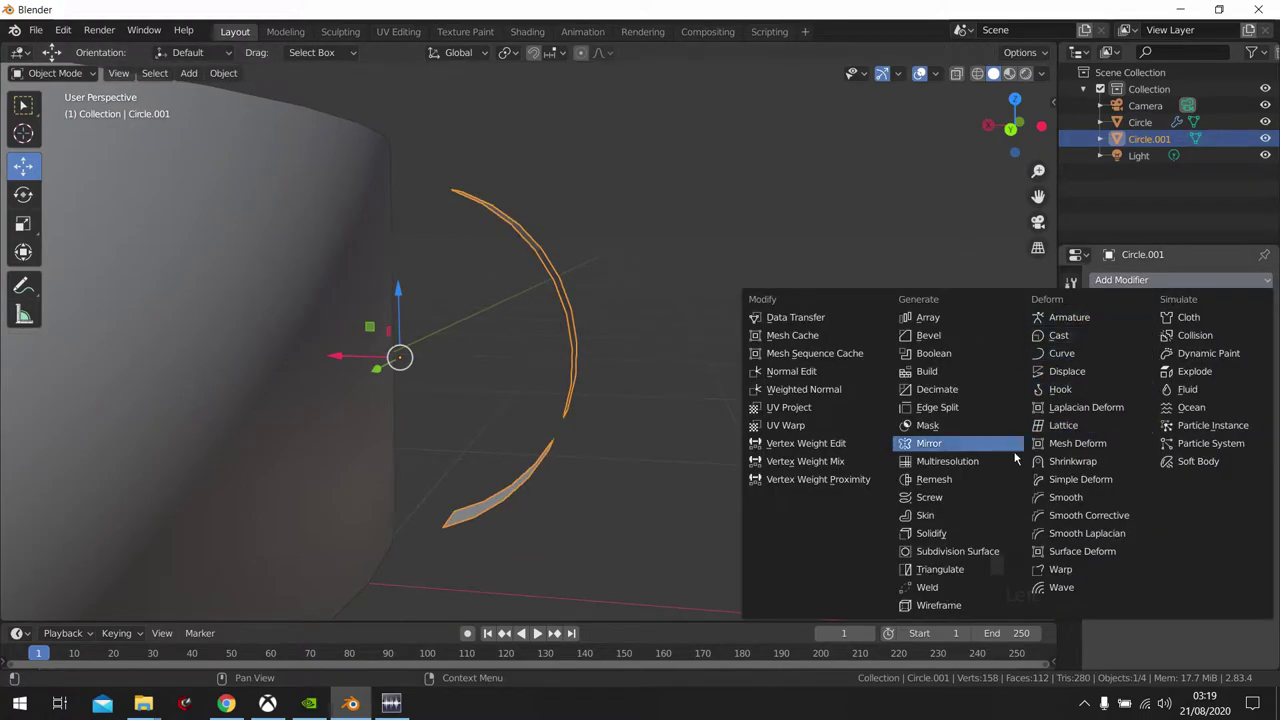
- Add a Solidify modifier to the handle and drag its thickness into a solid strip
left_click(974, 538)
left_click_drag(713, 388, 1182, 384)
left_click_drag(1182, 384, 914, 395)
left_click_drag(914, 395, 1184, 385)
left_click(1184, 385)
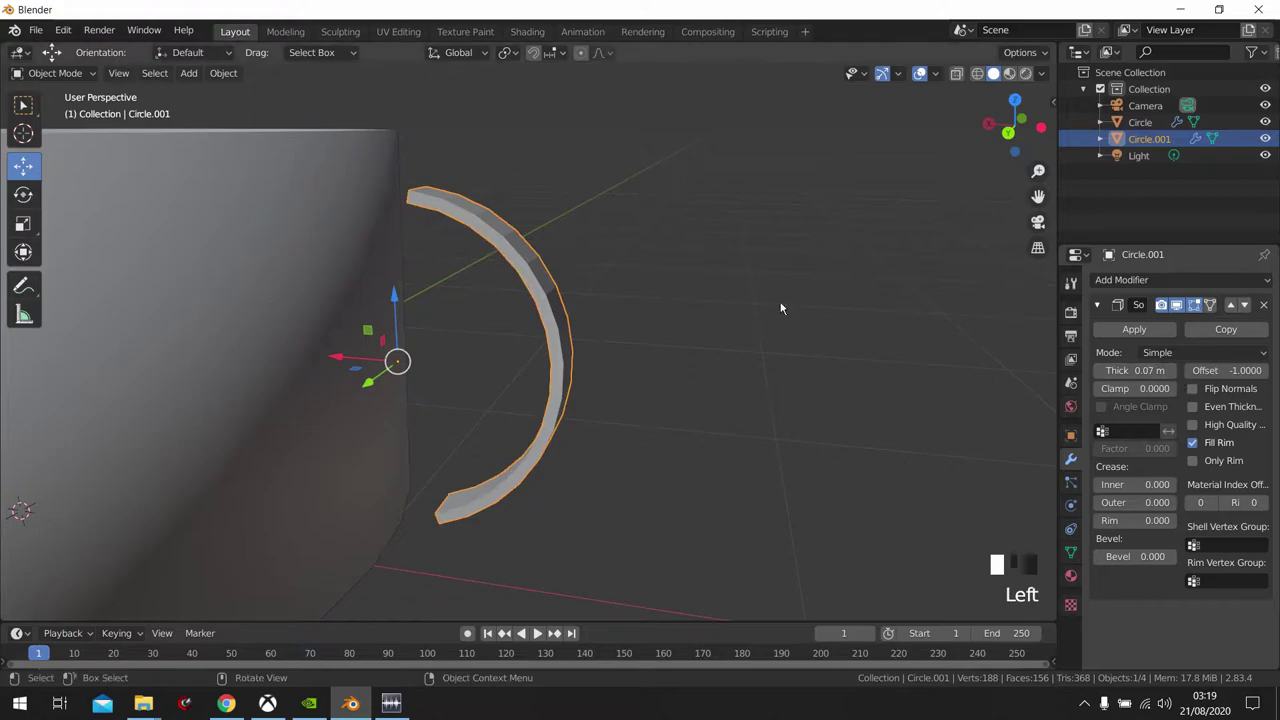
- Slide the thickened handle along one axis until it sits flush against the pot wall
scroll("down", 3)
left_click_drag(582, 348, 676, 337)
key("Tab")
key("Tab")
left_click_drag(680, 326, 685, 332)
scroll("up", 3)
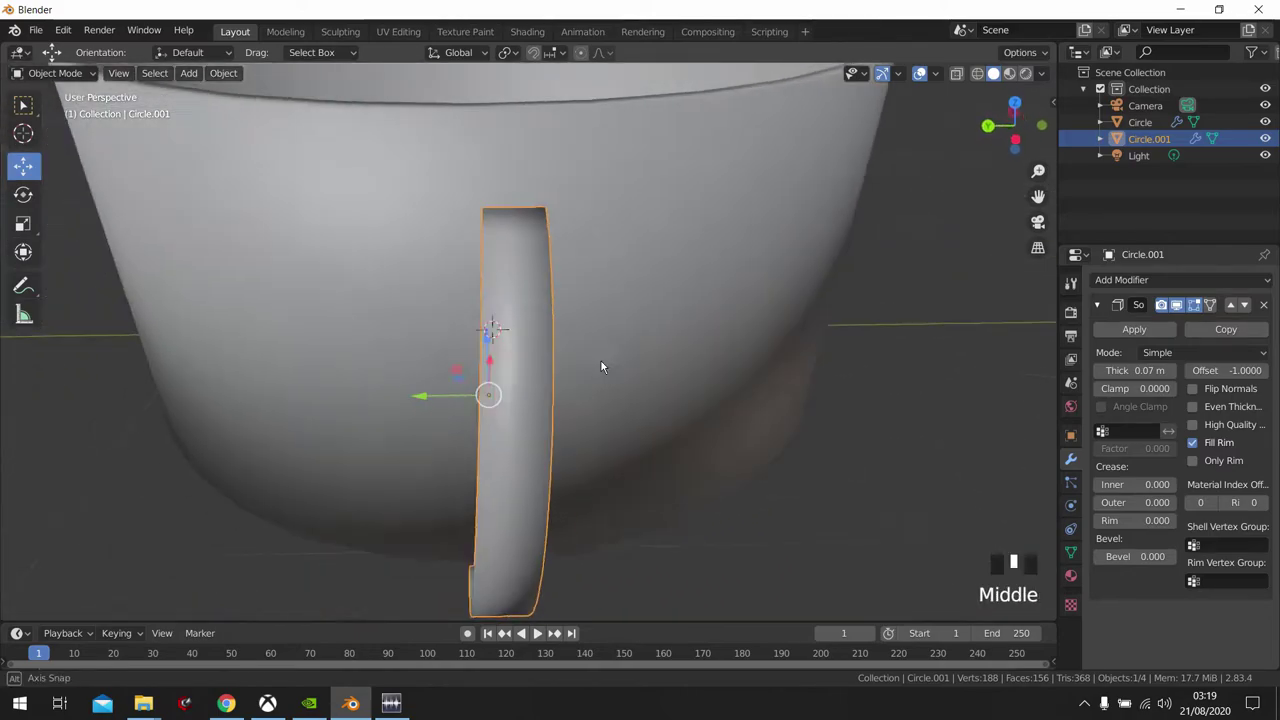
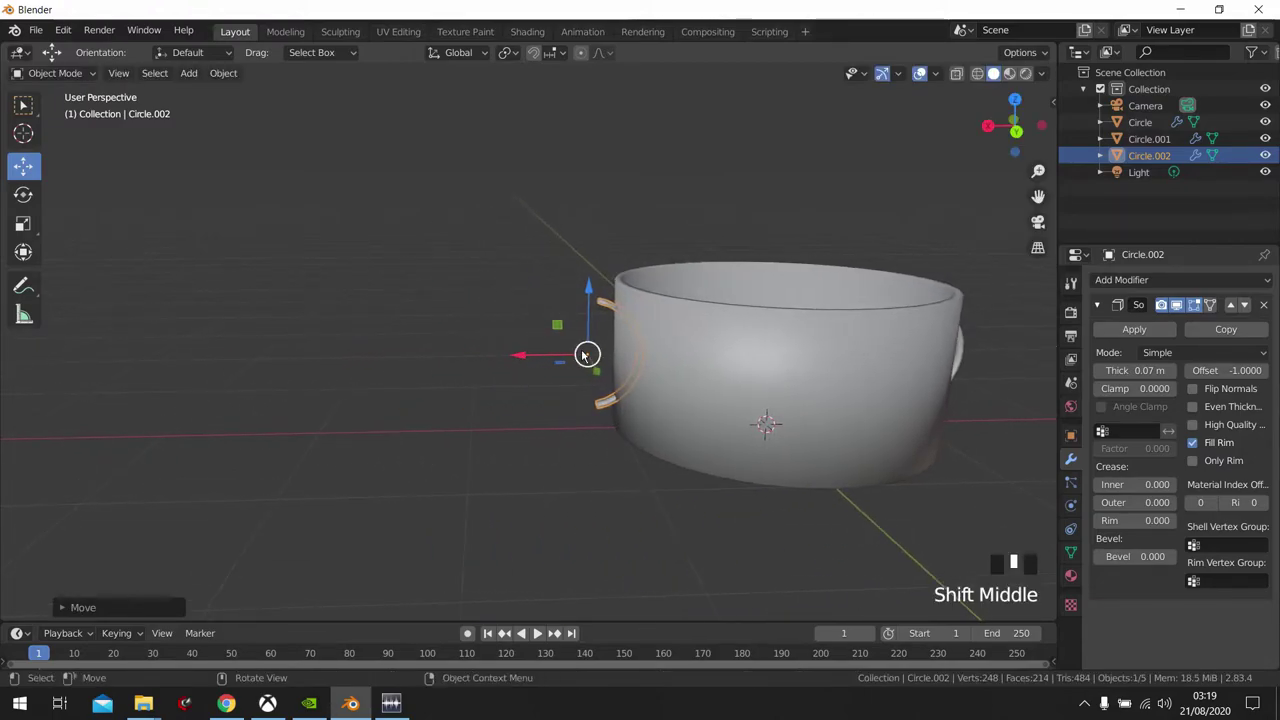
- Begin turning the second handle around, zooming in to face it from the side
scroll("up", 3)
scroll("up", 3)
key("r")
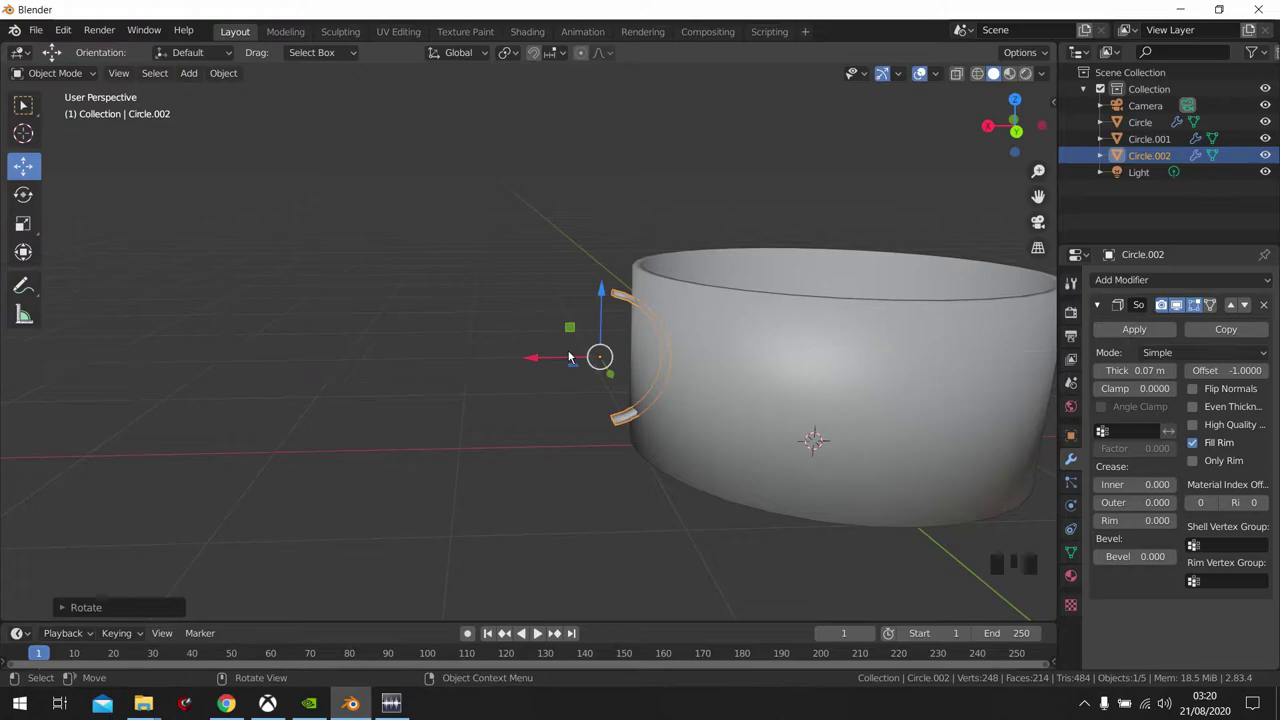
left_click_drag(632, 362, 598, 356)
scroll("up", 3)
left_click_drag(611, 358, 752, 350)
scroll("up", 3)
scroll("up", 3)
scroll("up", 3)
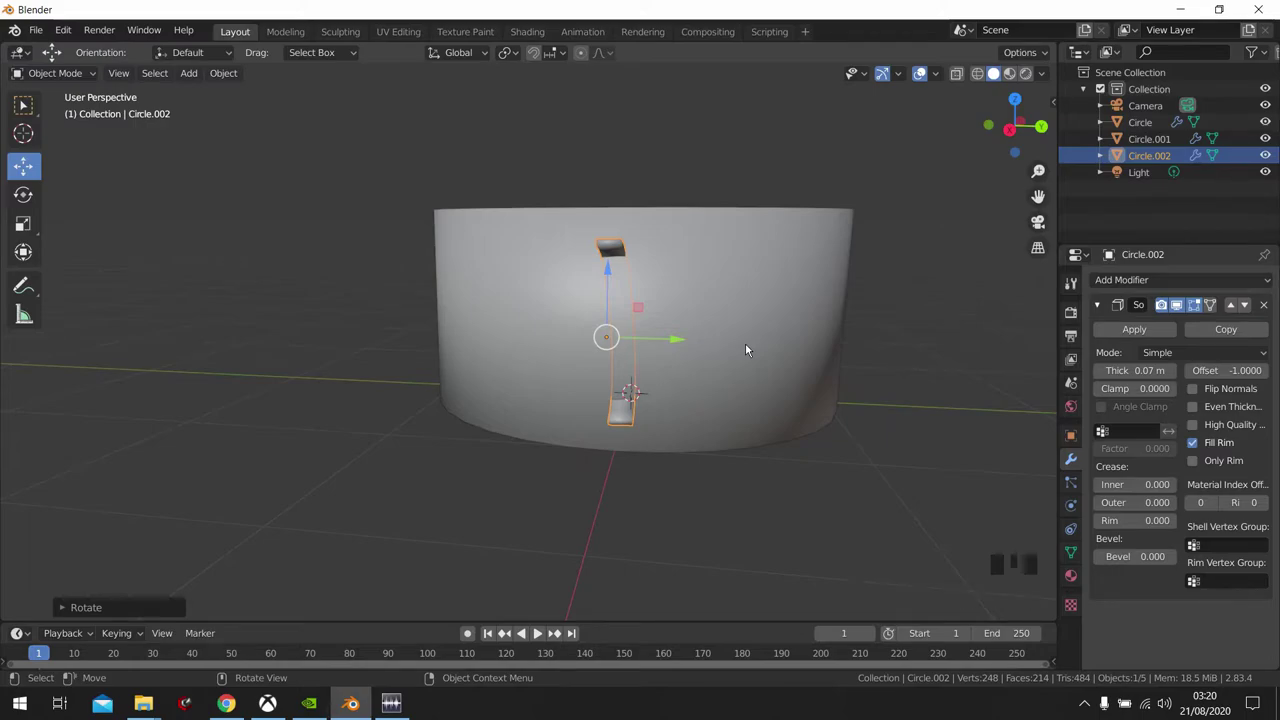
- Rotate the handle 180° about the vertical axis and move it against the opposite pot side
key("r")
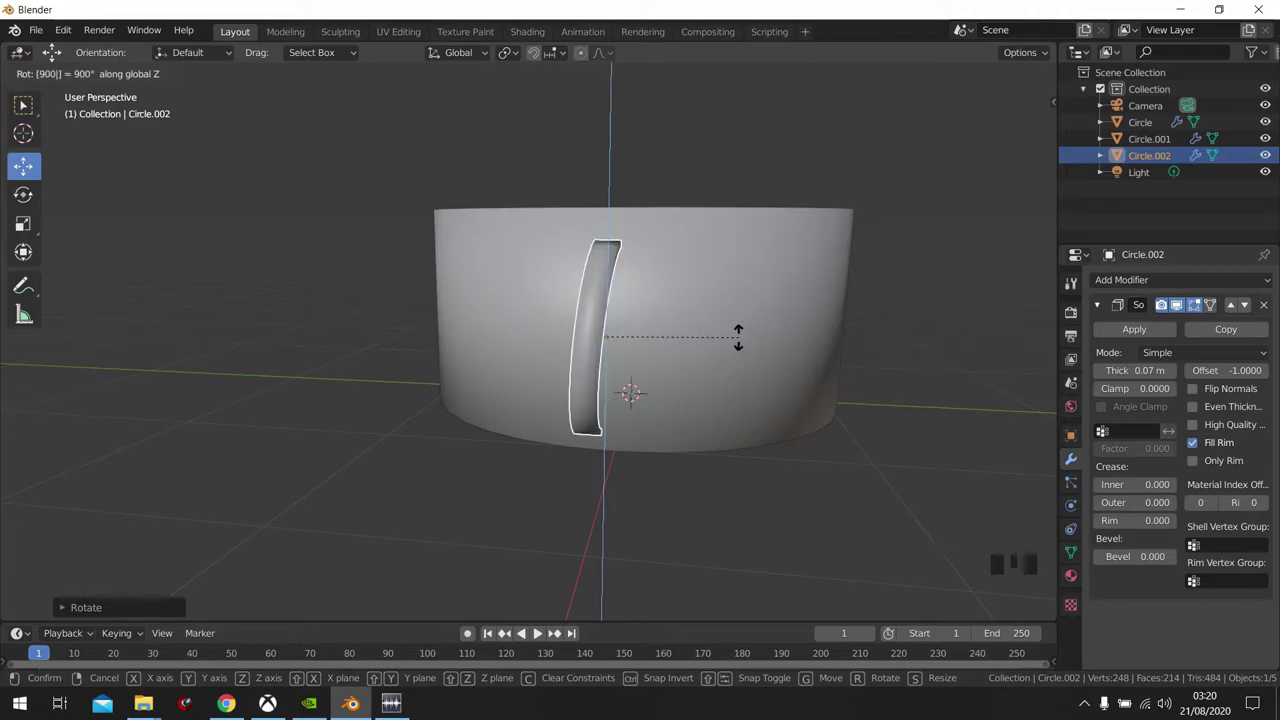
left_click_drag(667, 366, 593, 376)
left_click_drag(593, 376, 686, 392)
left_click_drag(686, 392, 765, 387)
scroll("up", 3)
left_click_drag(764, 391, 706, 397)
key("r")
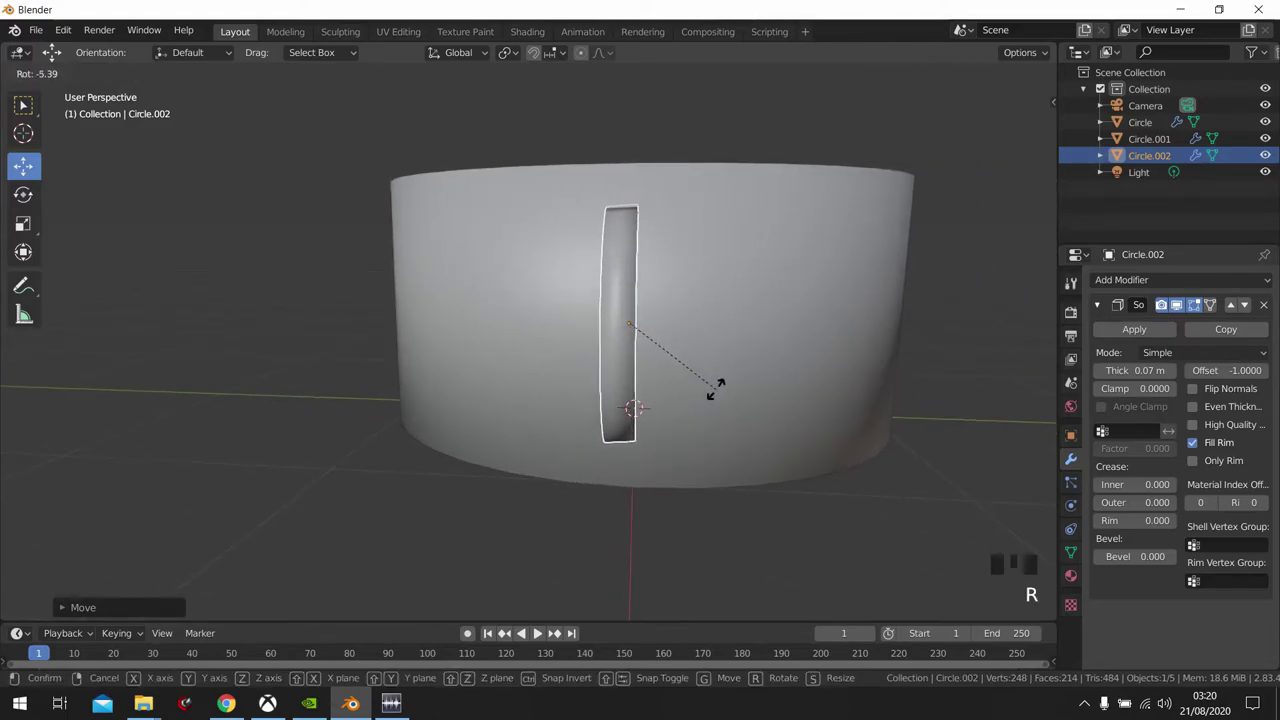
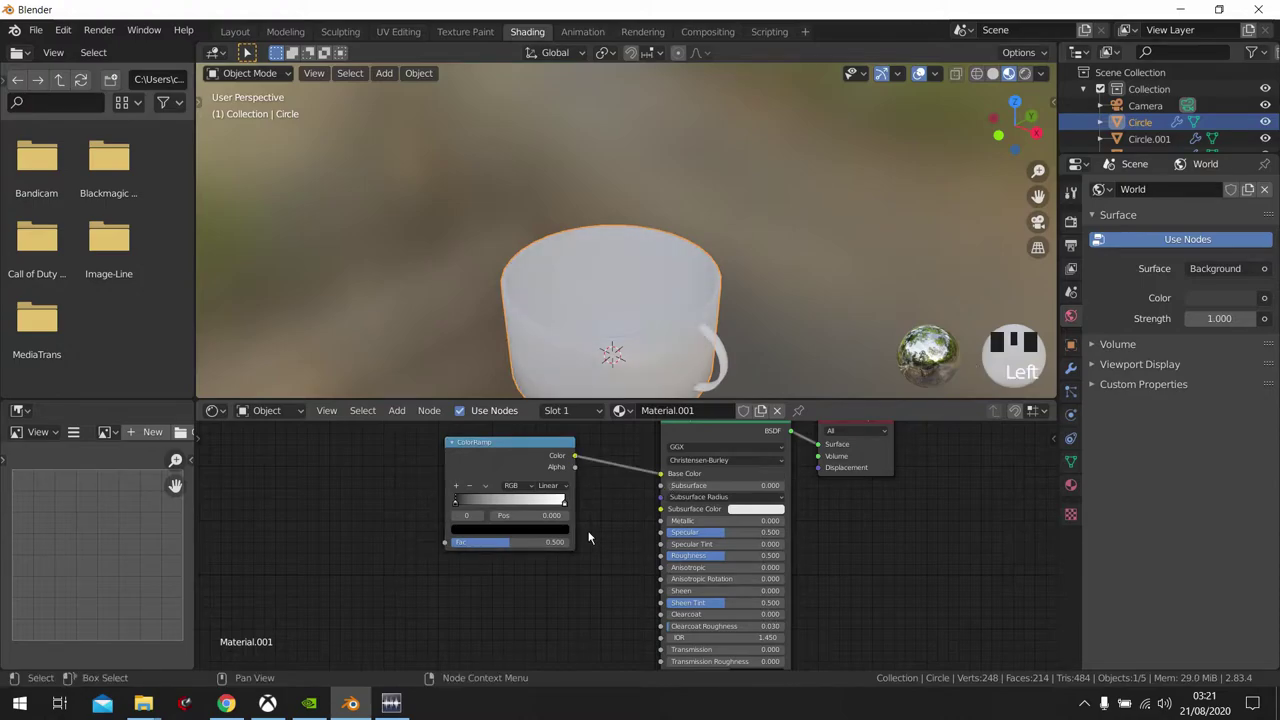
- Wire the ColorRamp node into the Principled BSDF base colour of Material.001
left_click(552, 452)
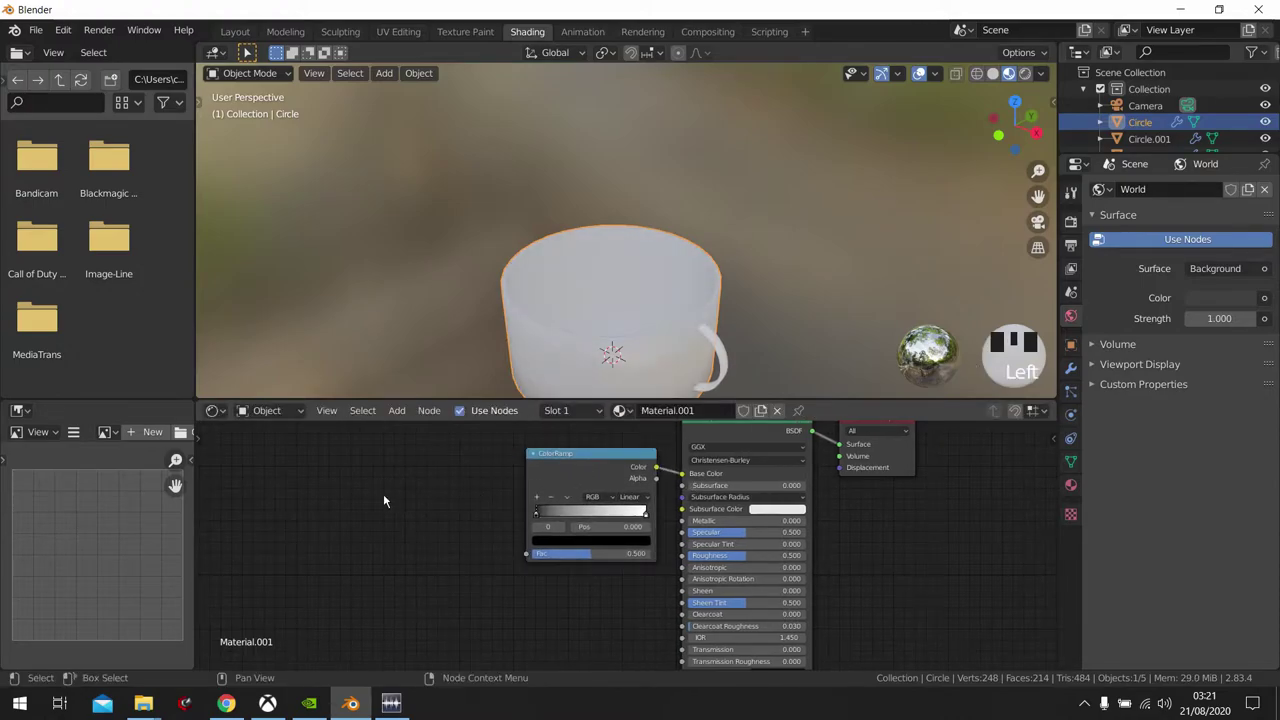
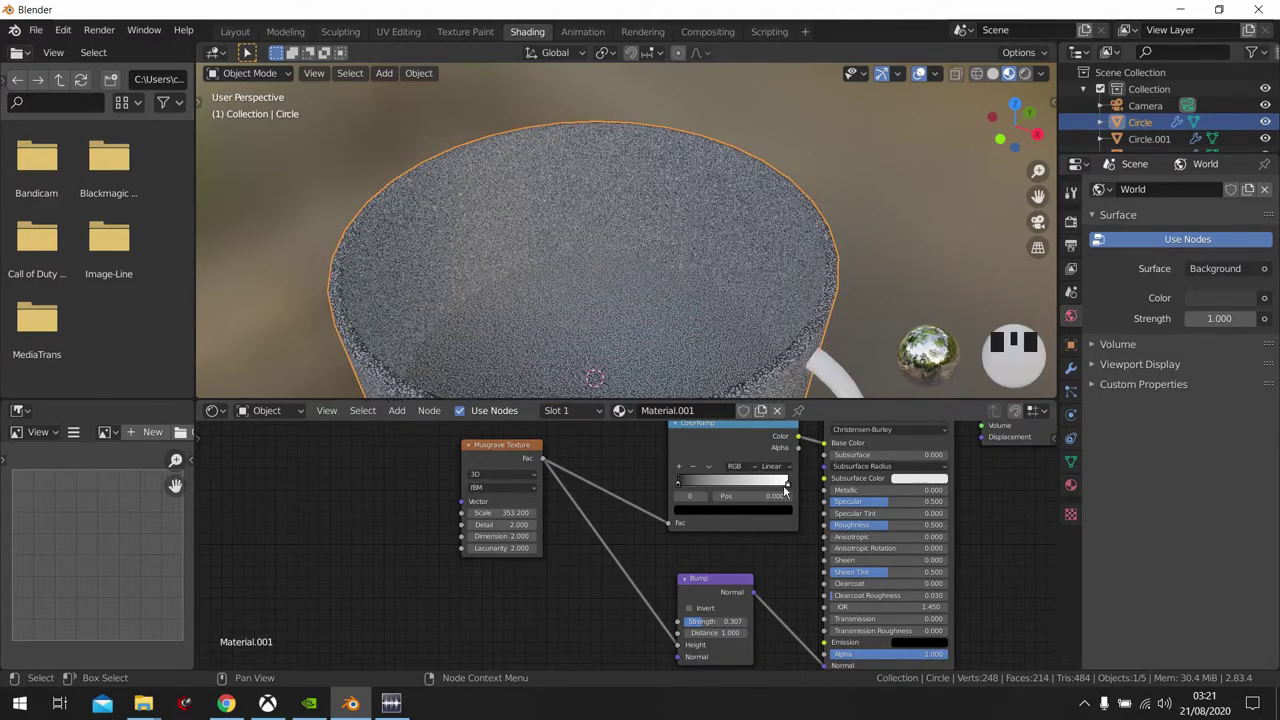
- Drag the ColorRamp black stop right to darken the pot and inspect the speckled surface
left_click_drag(798, 492, 760, 498)
left_click_drag(664, 320, 673, 179)
scroll("up", 3)
left_click_drag(670, 184, 680, 250)
scroll("up", 3)
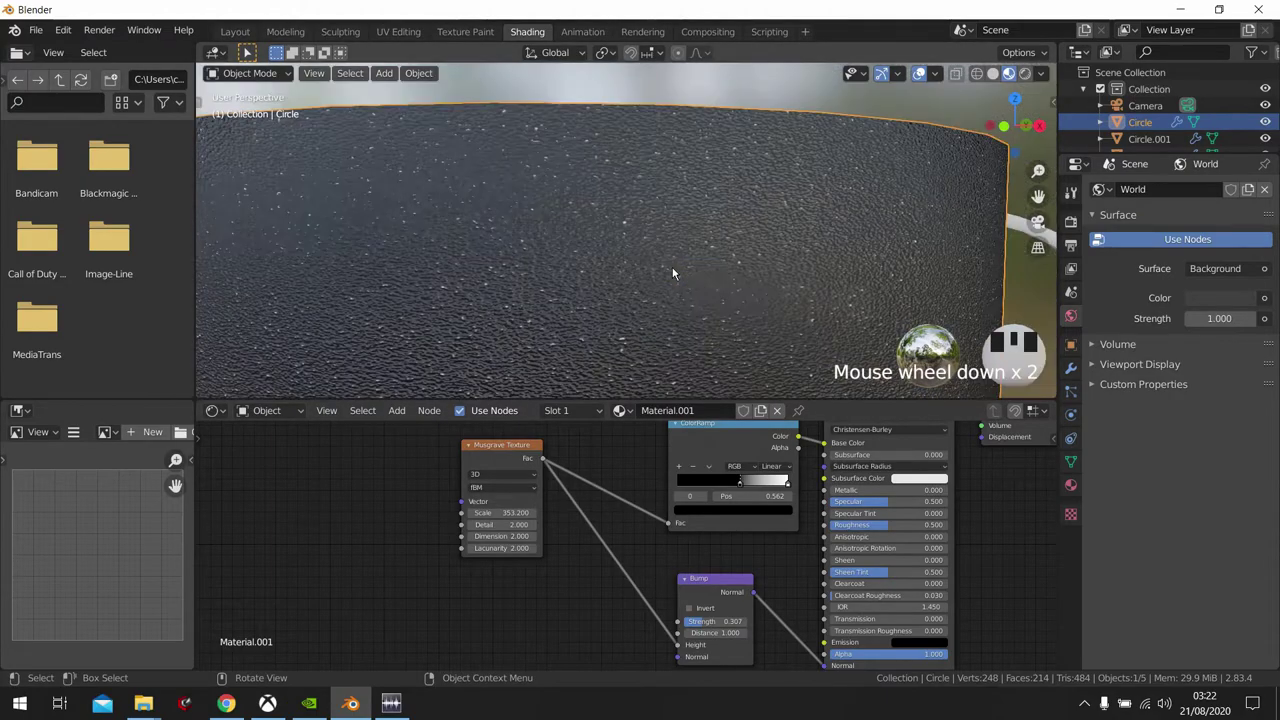
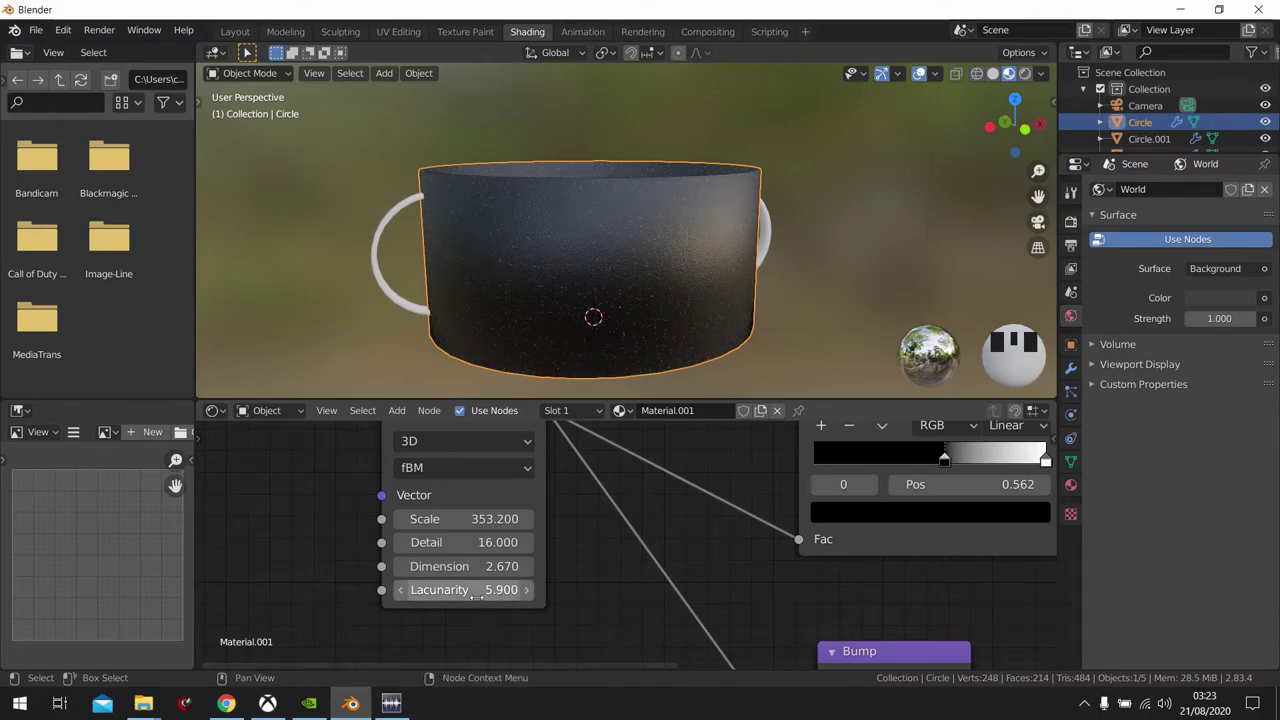
- Undo, then raise the Musgrave texture's Detail, Dimension and Lacunarity values on the pot material
key("ctrl+z")
left_click_drag(617, 294, 936, 545)
left_click_drag(936, 545, 738, 548)
scroll("up", 3)
left_click_drag(565, 286, 718, 545)
left_click_drag(718, 545, 938, 540)
scroll("down", 3)
left_click_drag(698, 234, 783, 272)
left_click(783, 272)
- Select the first handle, give it Material.001, then select the second handle Circle.002
left_click_drag(779, 291, 342, 275)
left_click(342, 275)
left_click_drag(779, 277, 1204, 265)
left_click_drag(1204, 265, 1118, 274)
left_click(1022, 308)
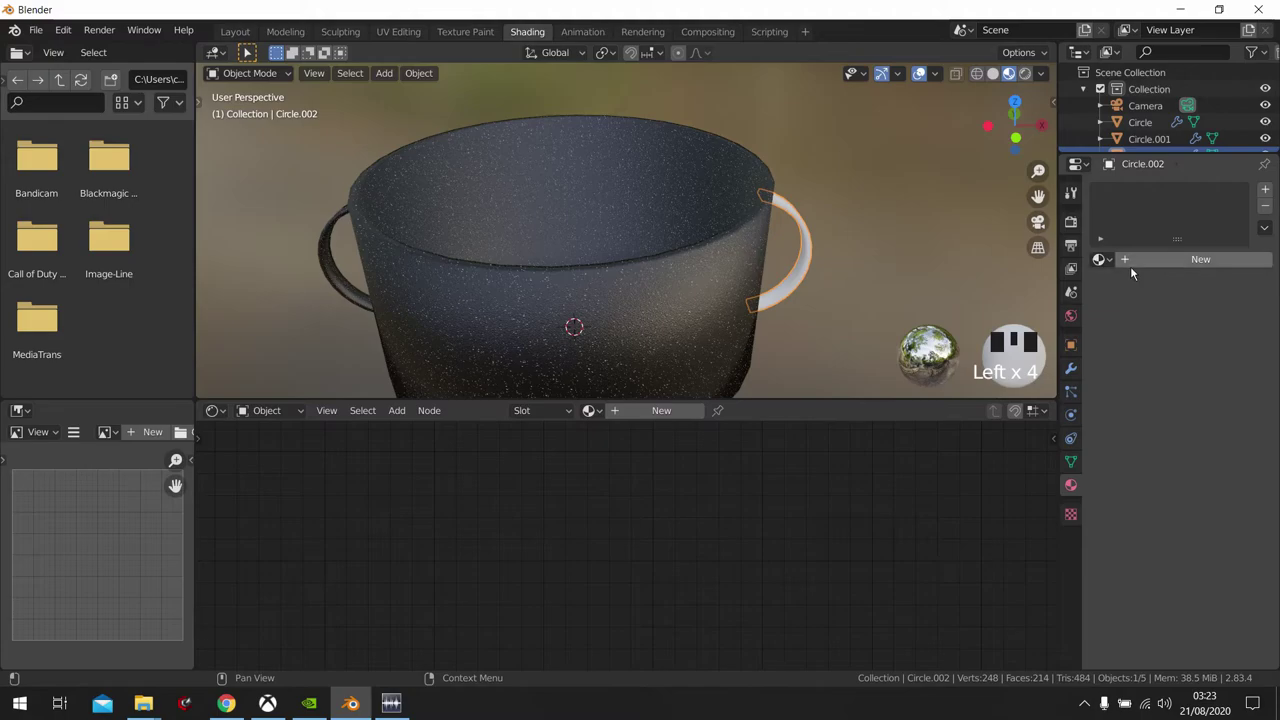
- Assign the pot's Material.001 to the second handle instead of a new material
left_click(1135, 270)
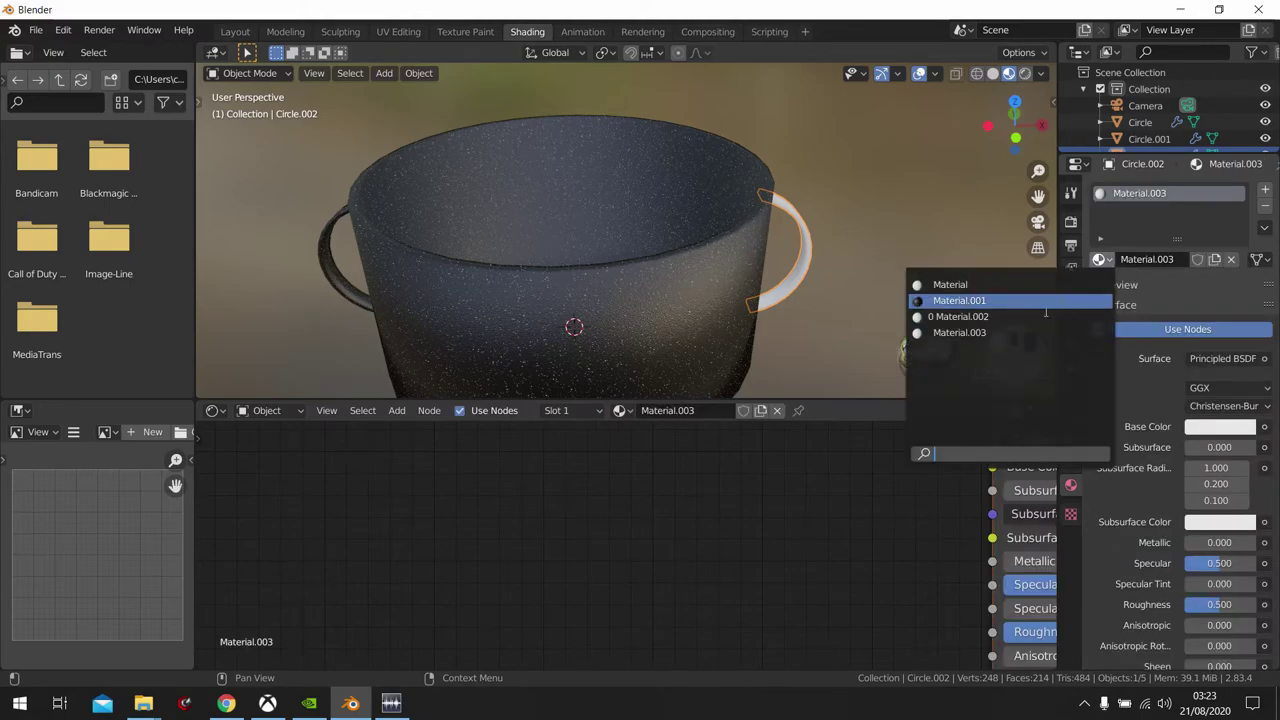
left_click_drag(1049, 314, 867, 273)
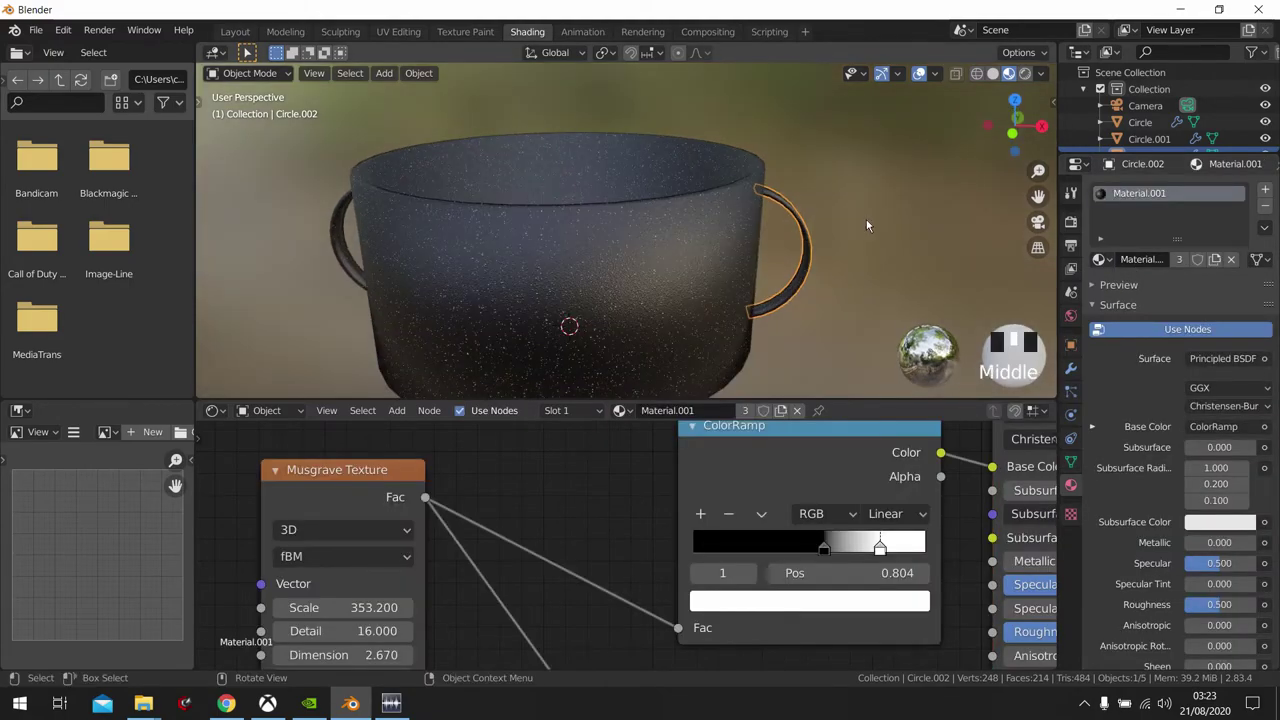
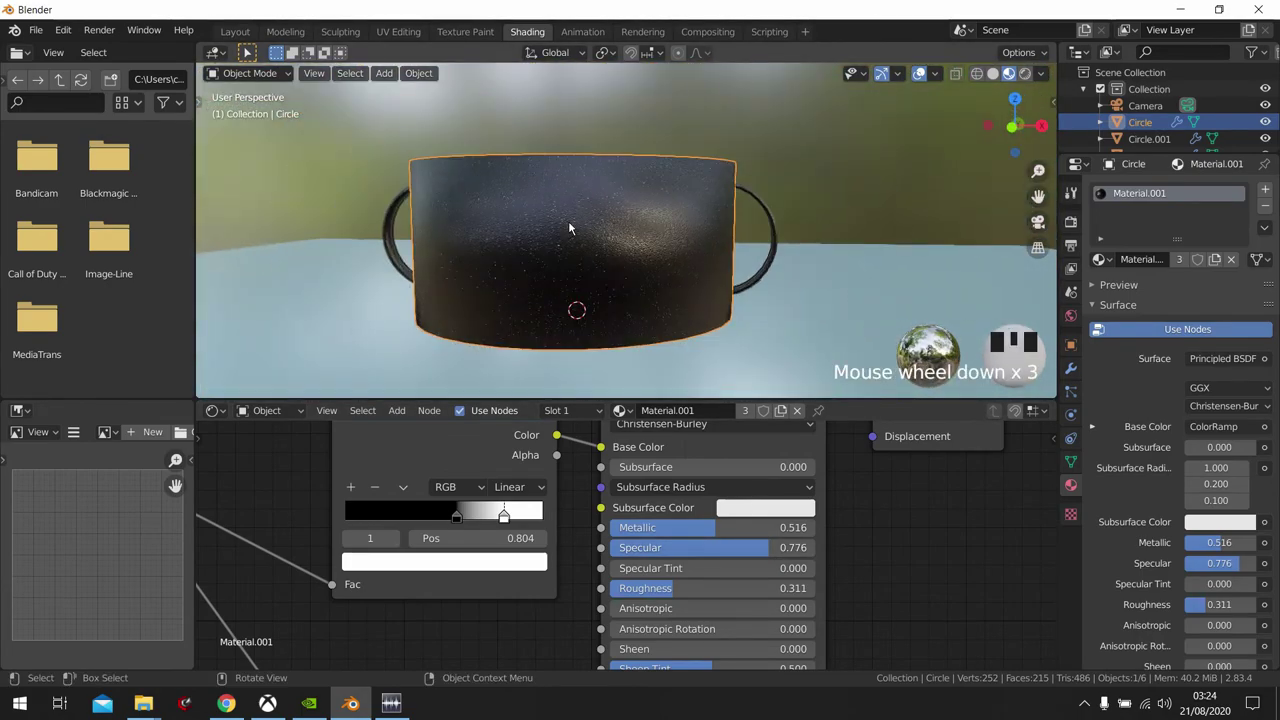
- Switch to the scene camera view (Numpad 0) to frame the pot in the shot
left_click_drag(592, 278, 586, 312)
key("KP_0")
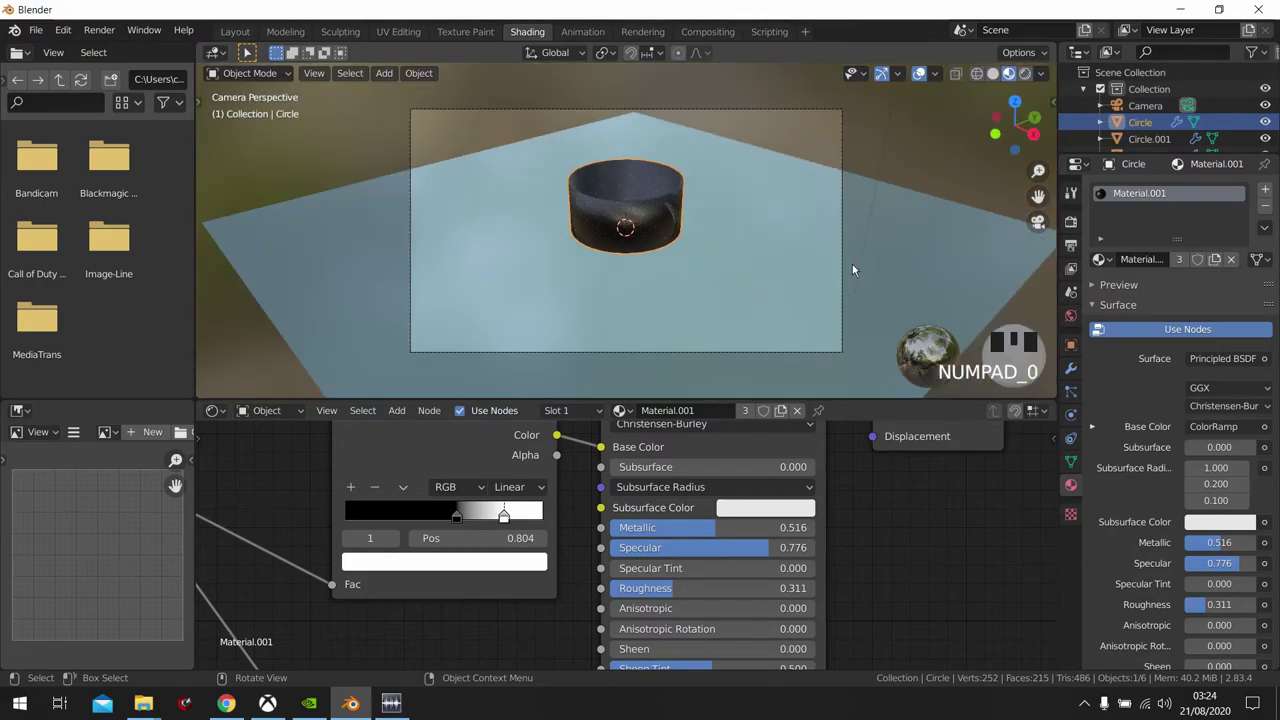